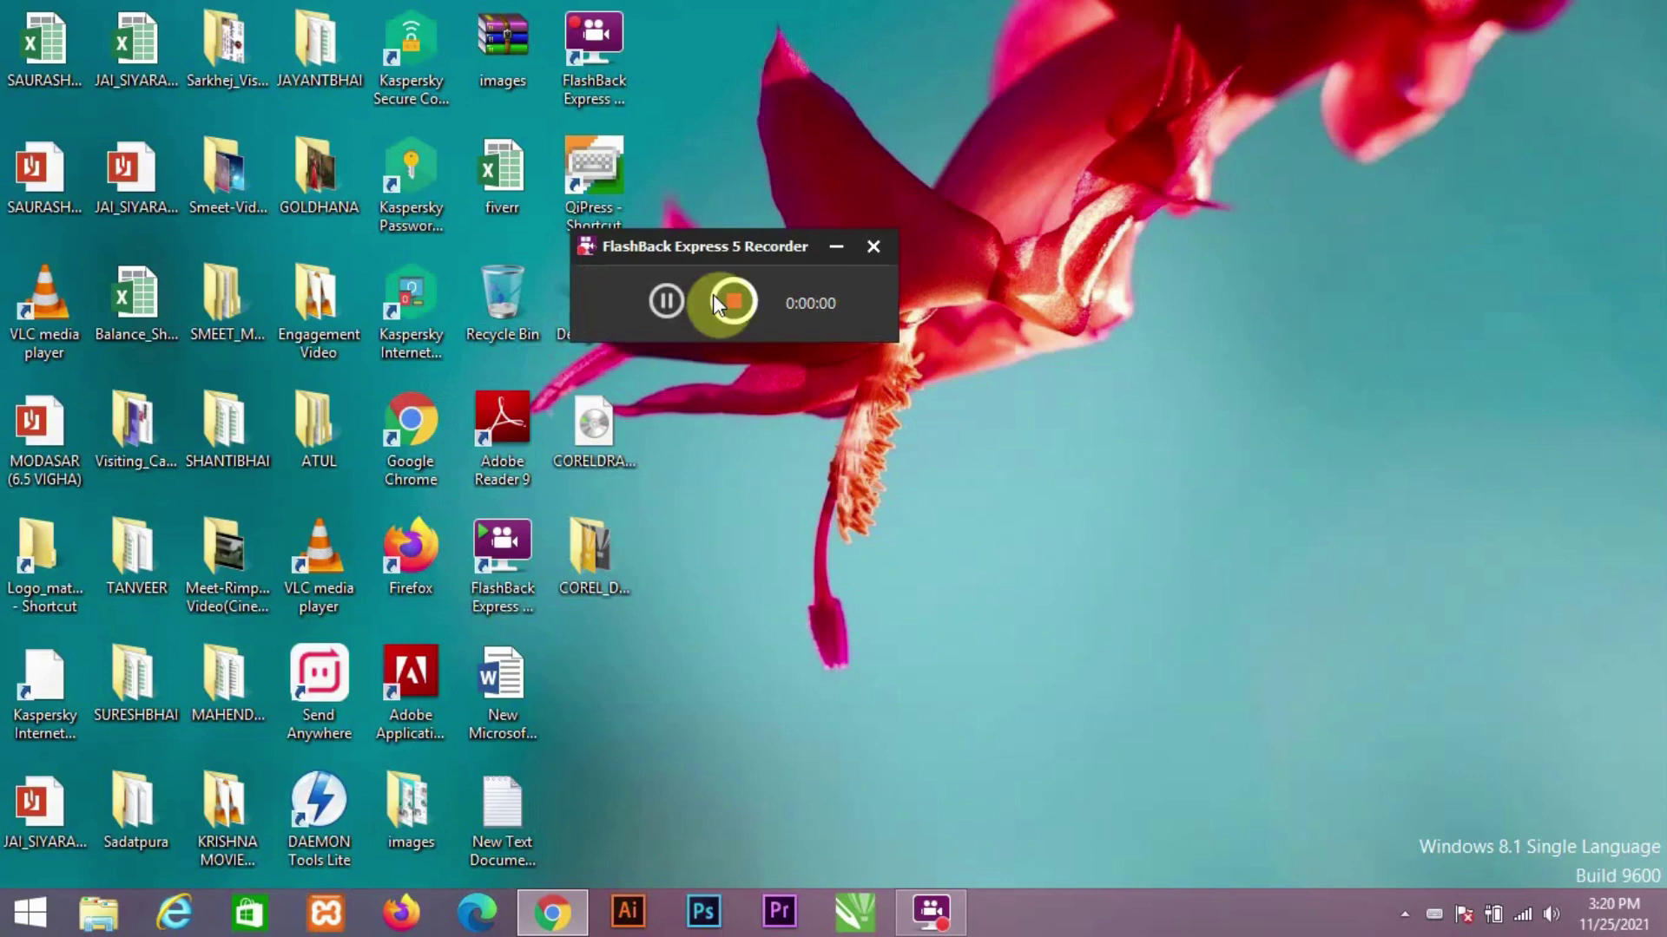
Step: Launch Chrome from the desktop and load the canva.com home page
{"action": "left_click", "coordinate": [830, 260]}
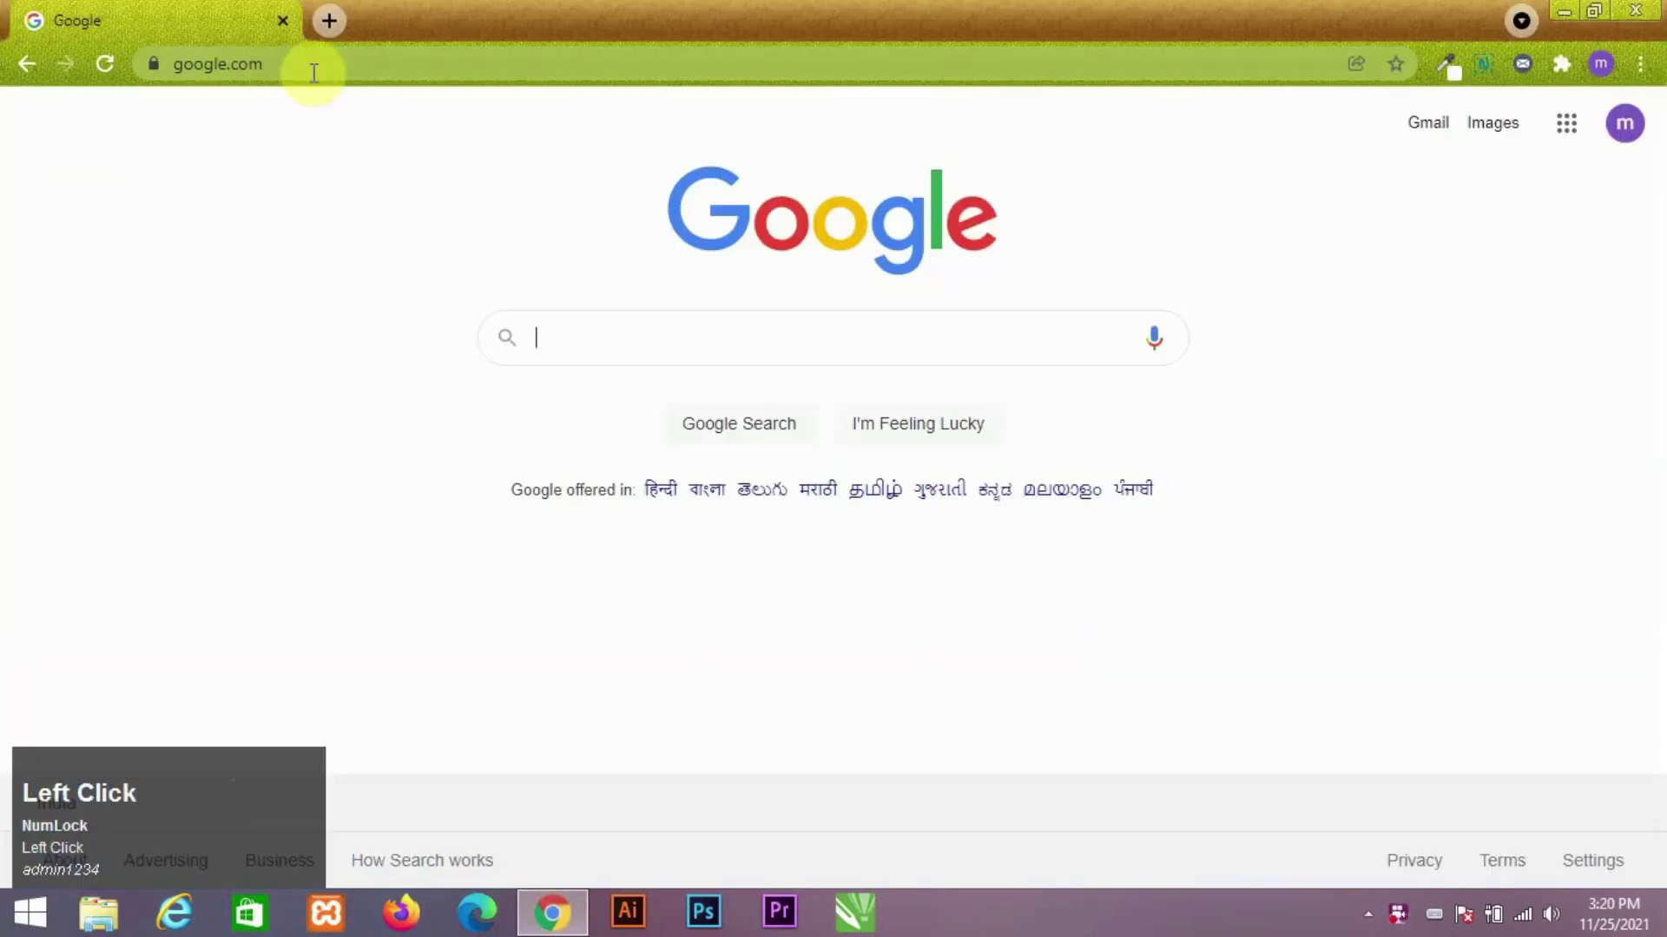
{"action": "type", "text": "canva"}
{"action": "key", "text": "Return"}
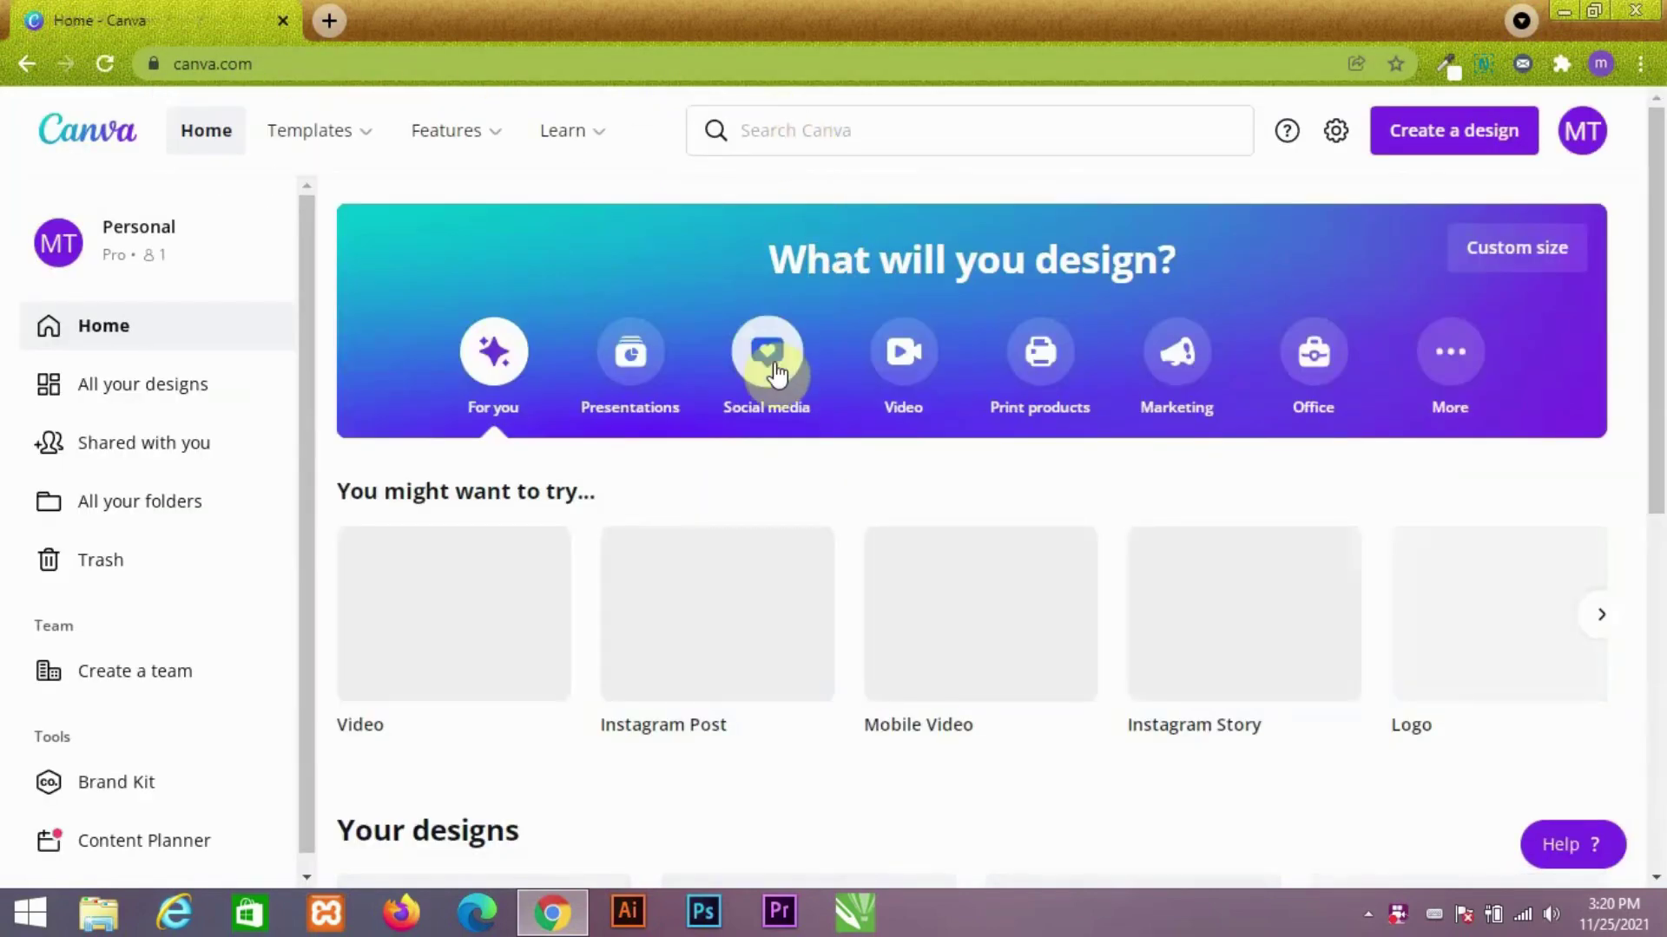
Step: Show the Social media formats to start a new Instagram Post design
{"action": "left_click", "coordinate": [771, 368]}
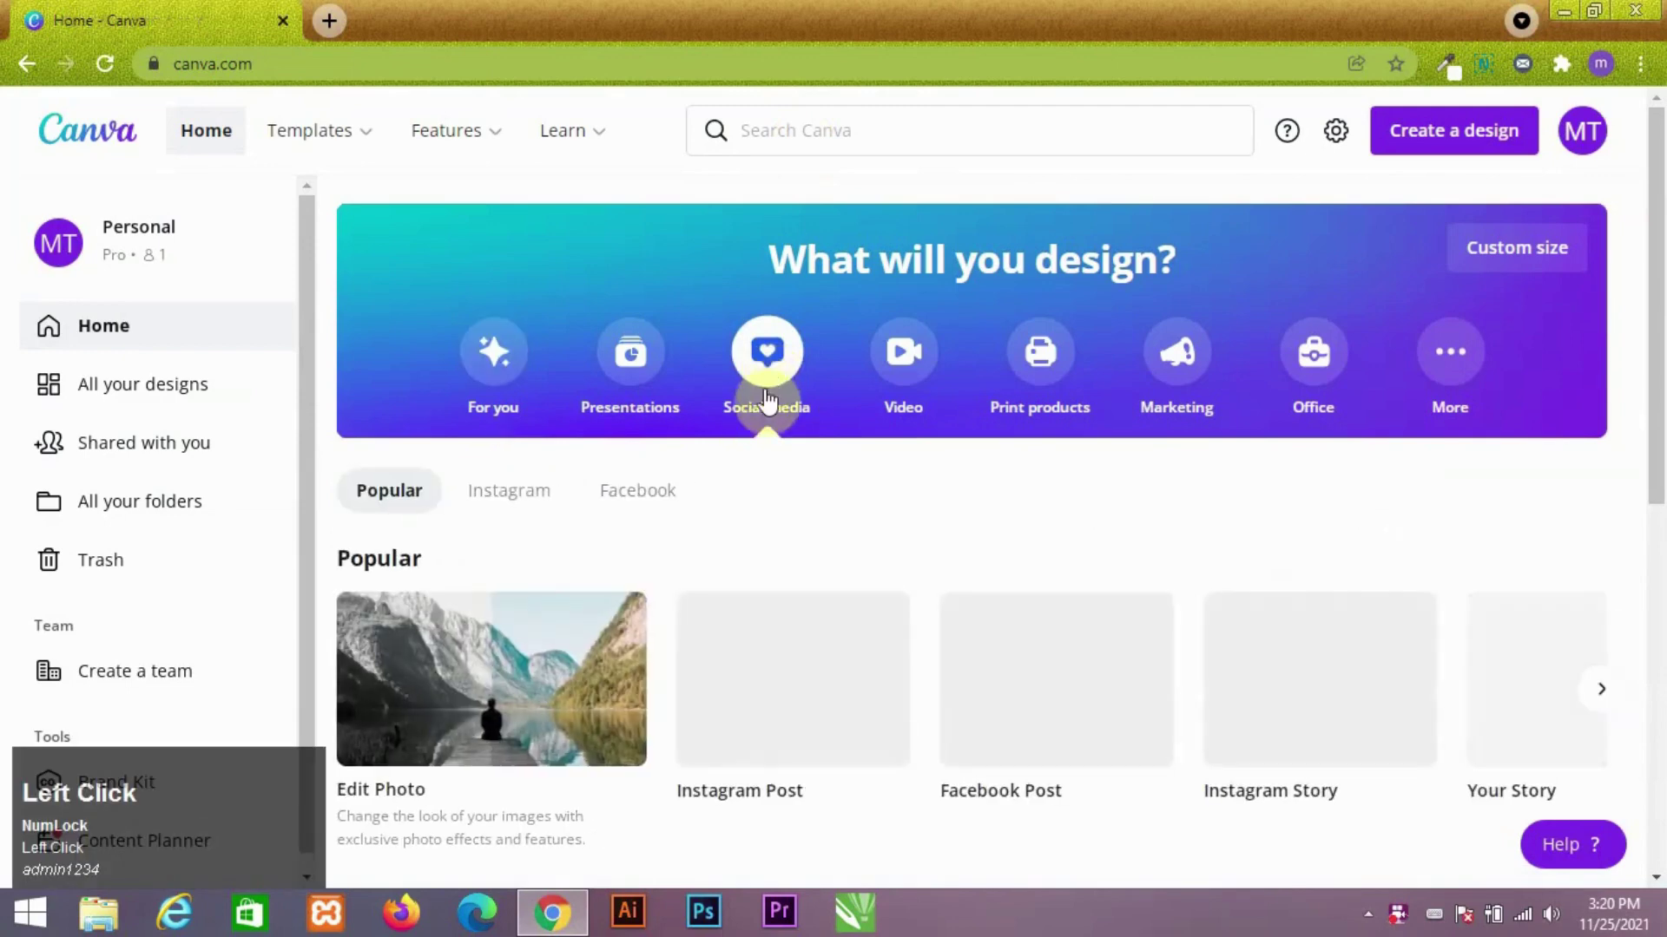
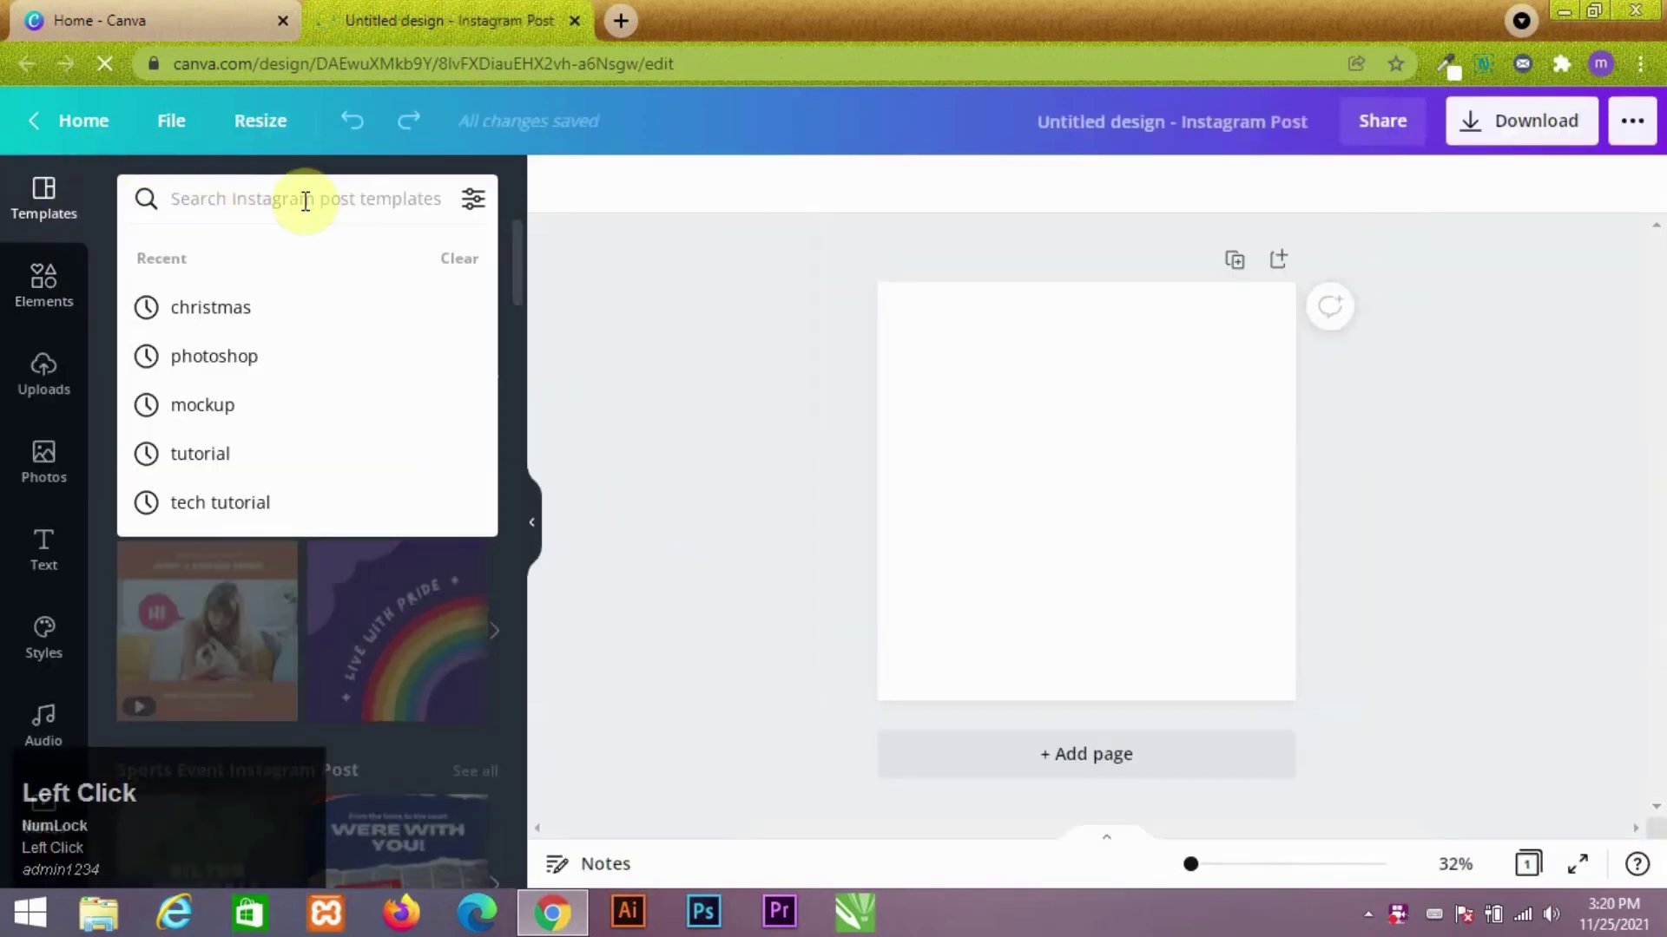
Step: Search templates for christmas and browse down to the red Merry Christmas template
{"action": "left_click", "coordinate": [285, 313]}
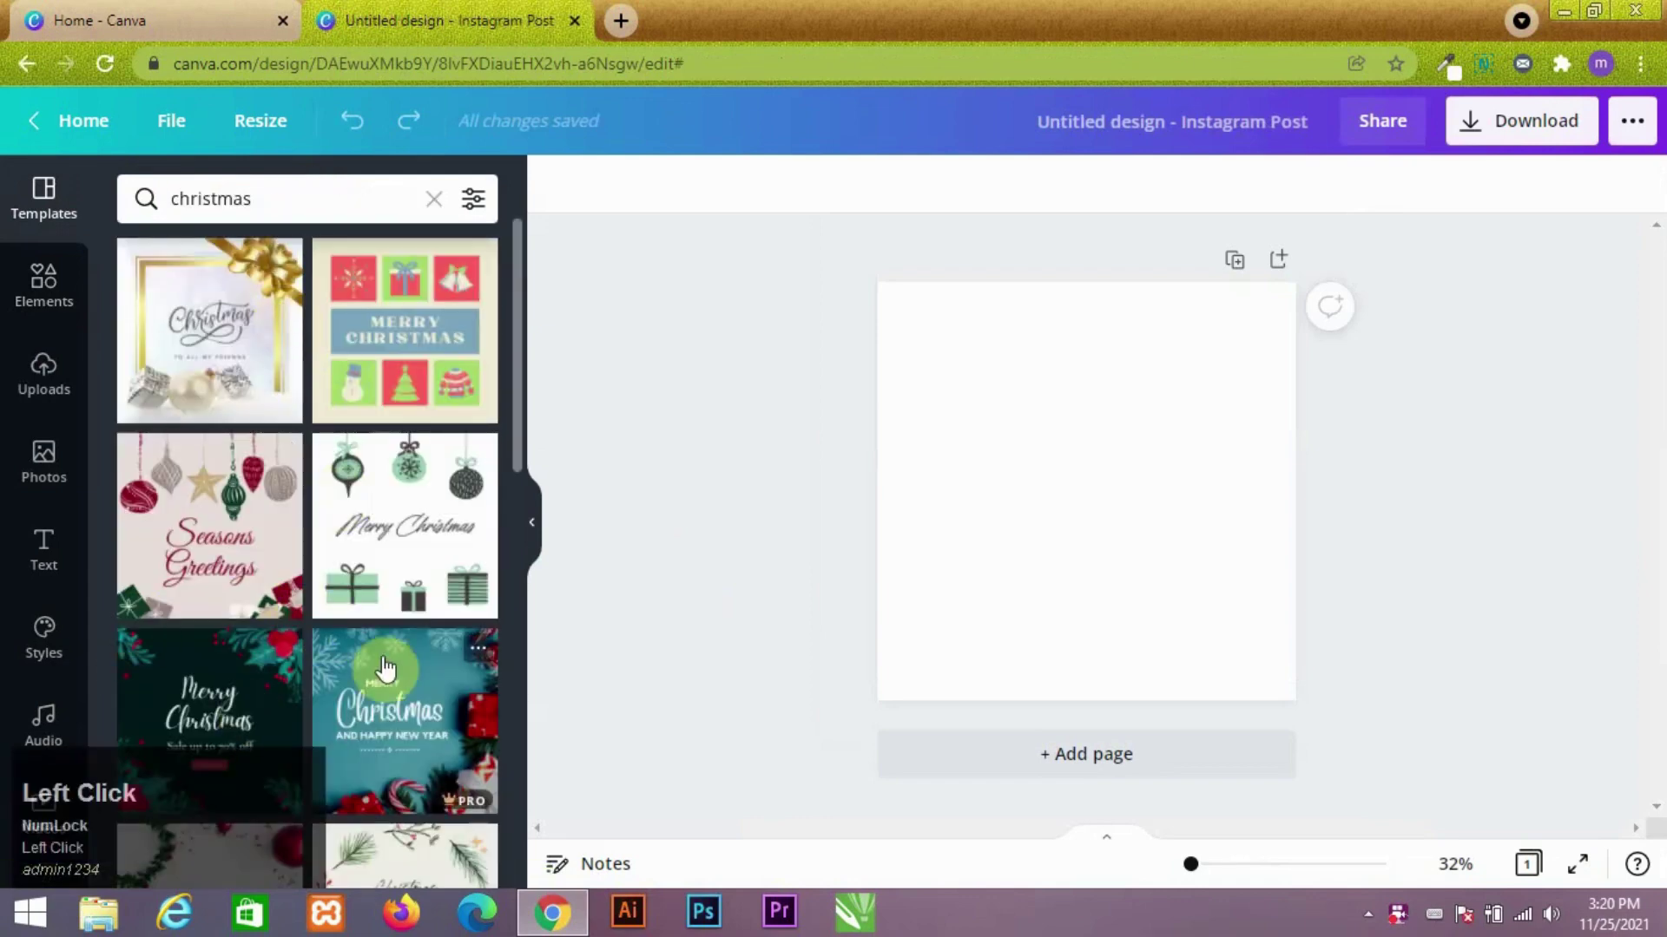
{"action": "scroll", "scroll_direction": "down", "scroll_amount": 3}
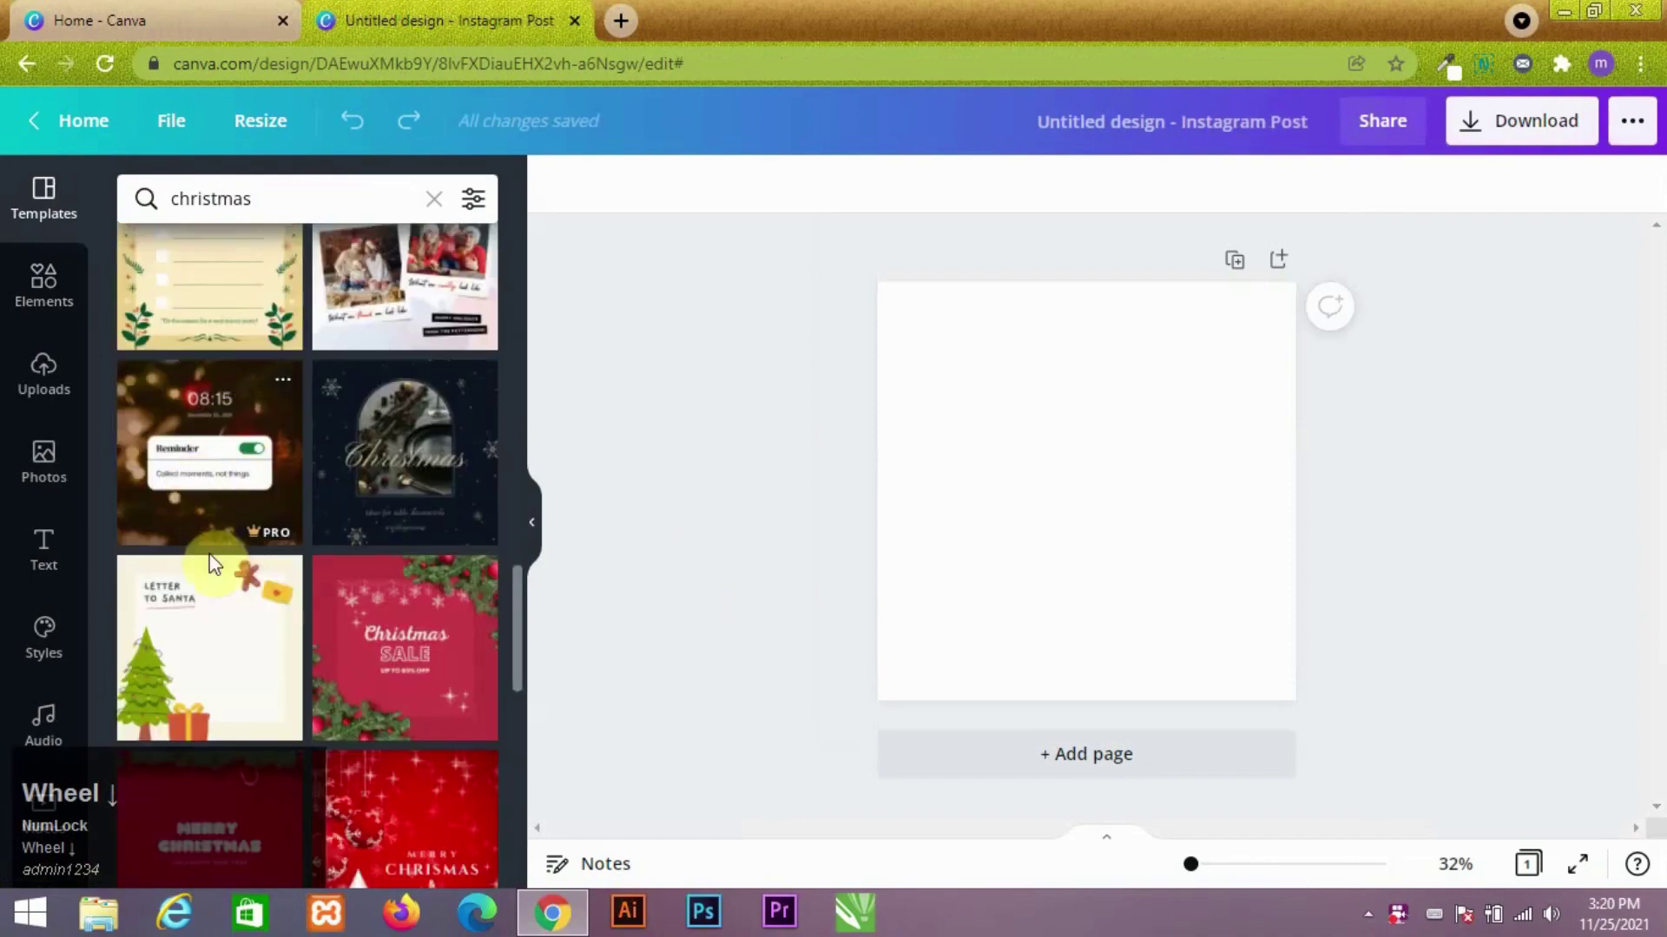
{"action": "scroll", "scroll_direction": "down", "scroll_amount": 3}
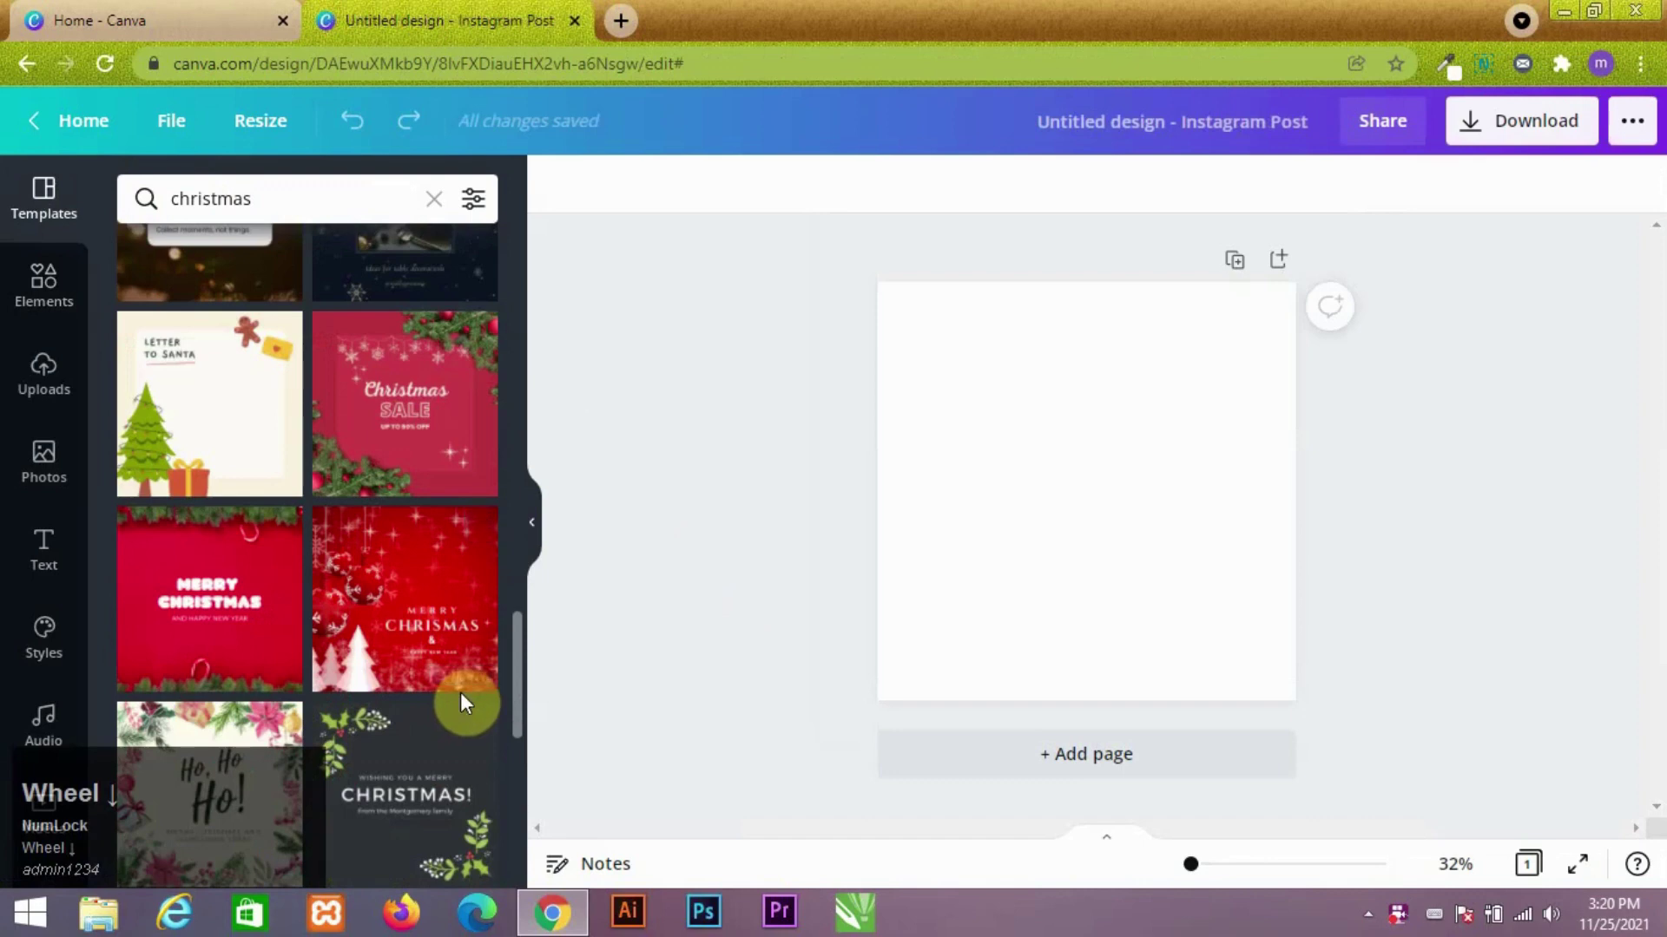
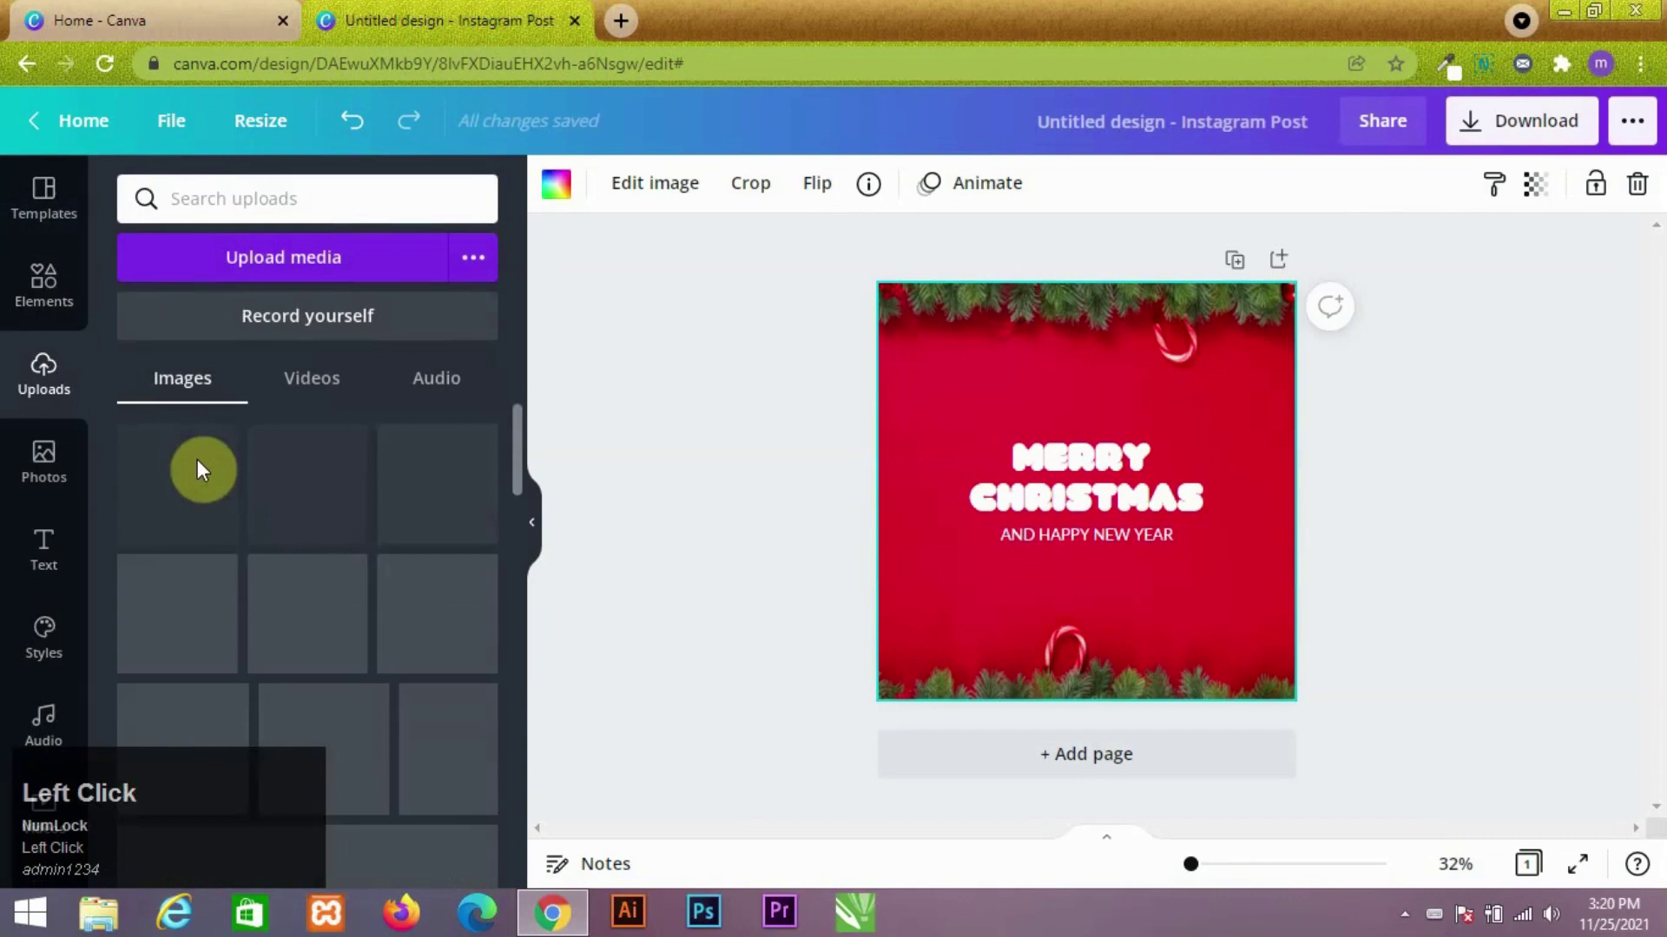
Step: Place the uploaded DESIGNS BY MEET logo onto the post
{"action": "left_click", "coordinate": [159, 507]}
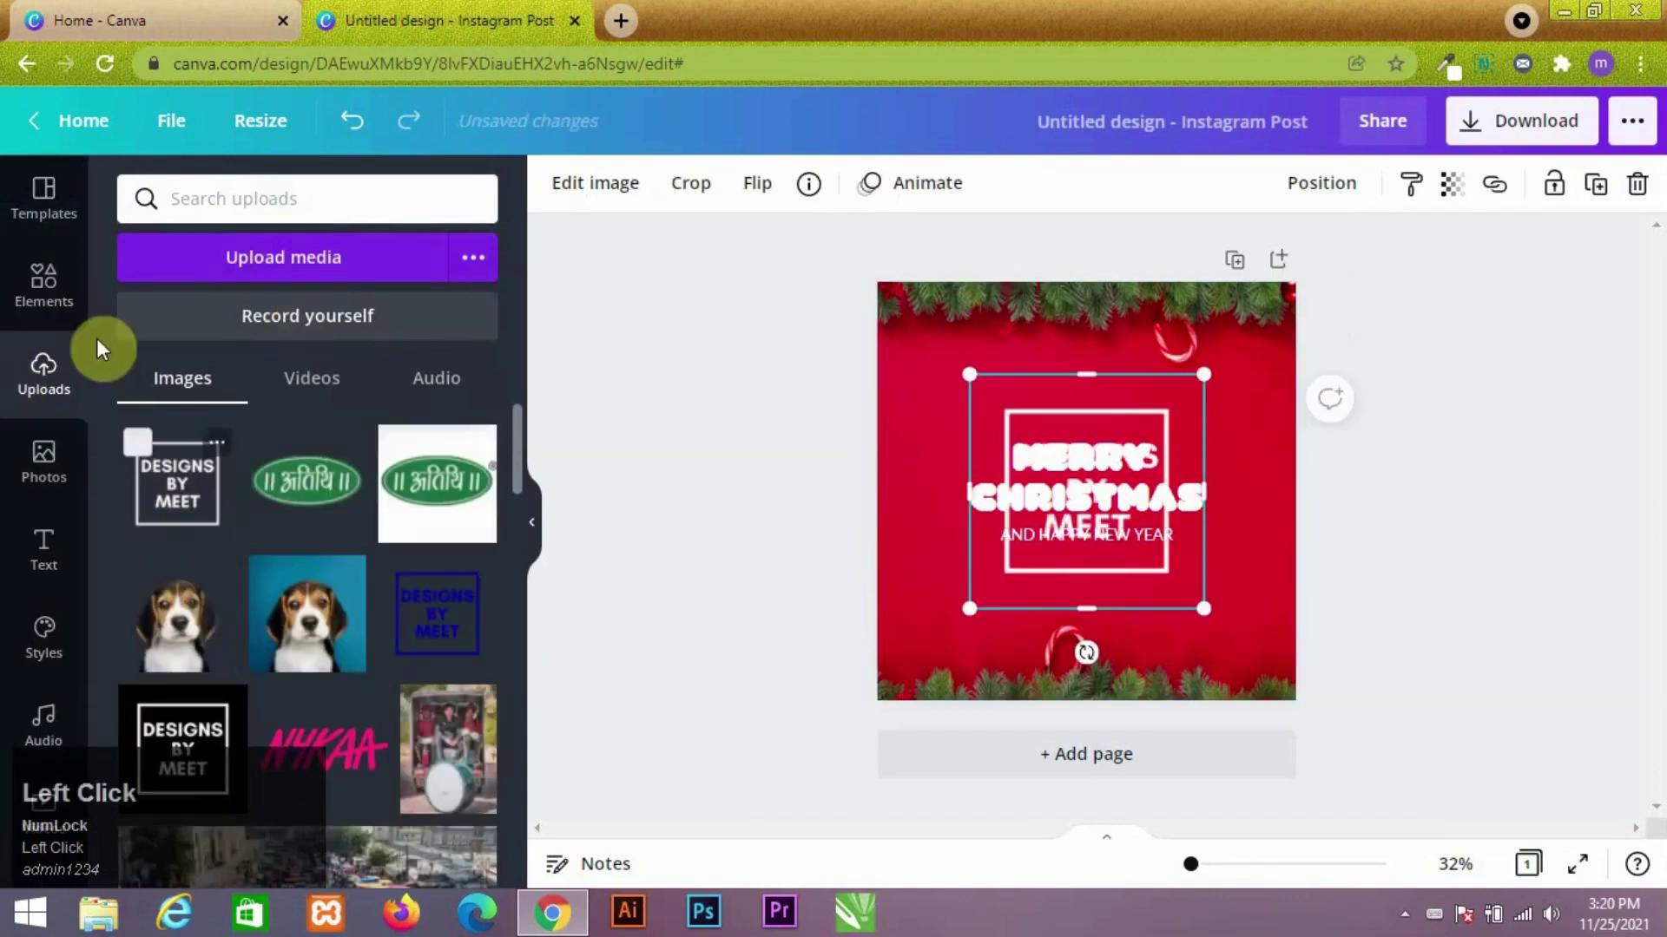
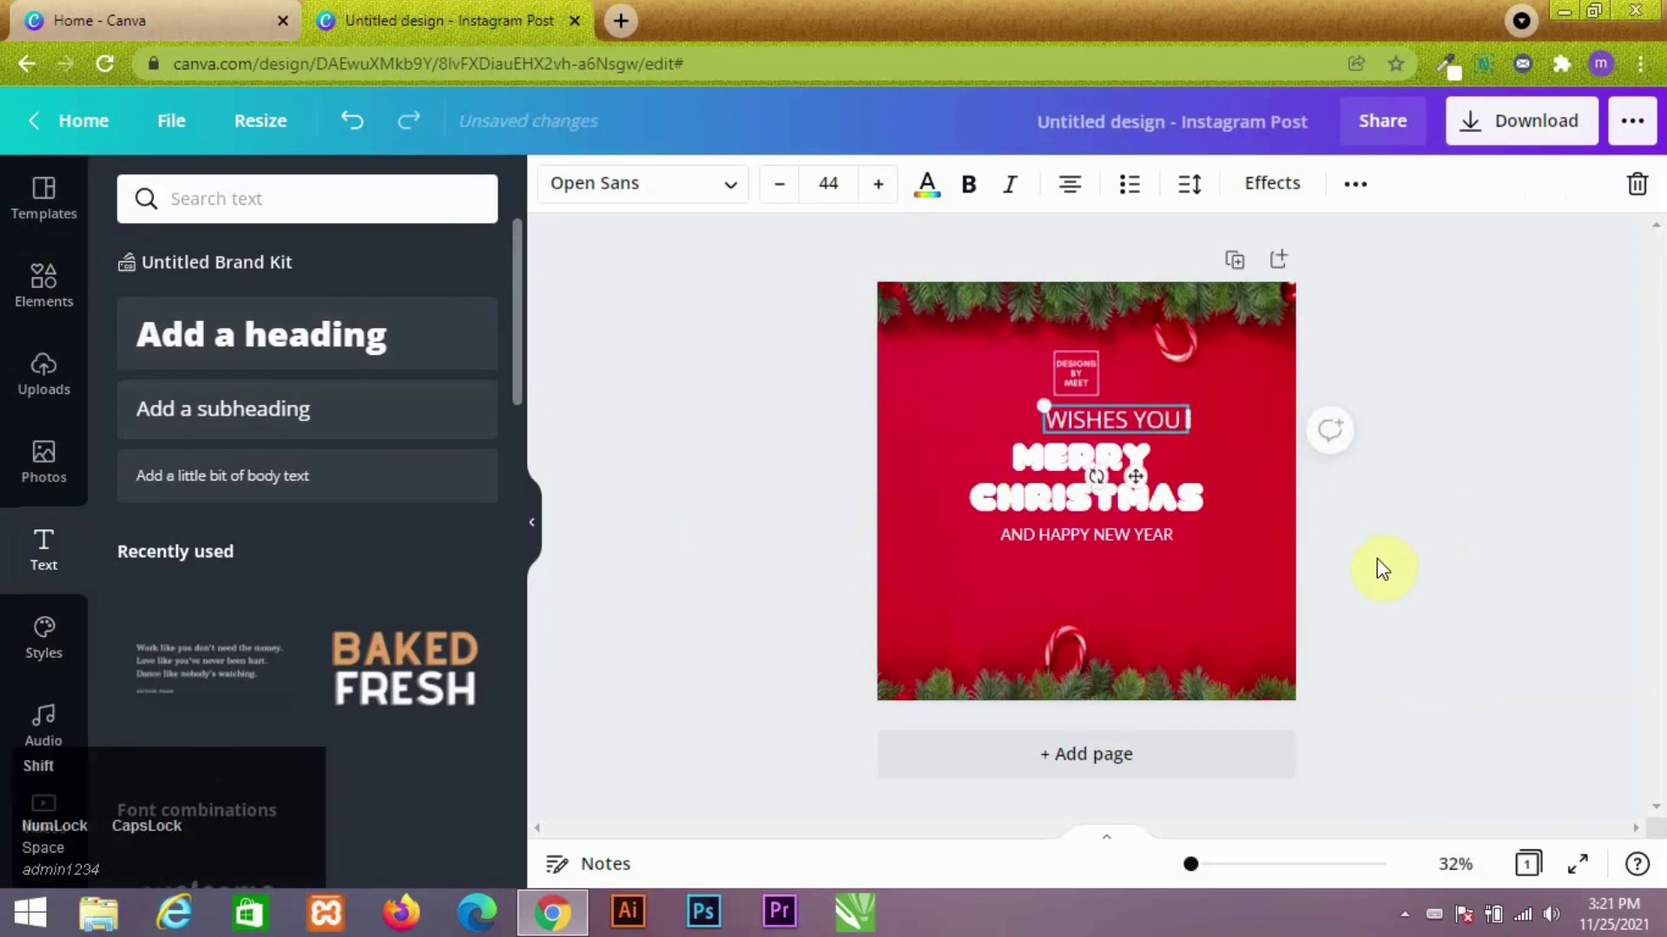
Step: Continue the wishes line with the '&' of WISHES YOU & YOUR FAMILY
{"action": "key", "text": "shift+7"}
{"action": "key", "text": "shift+space"}
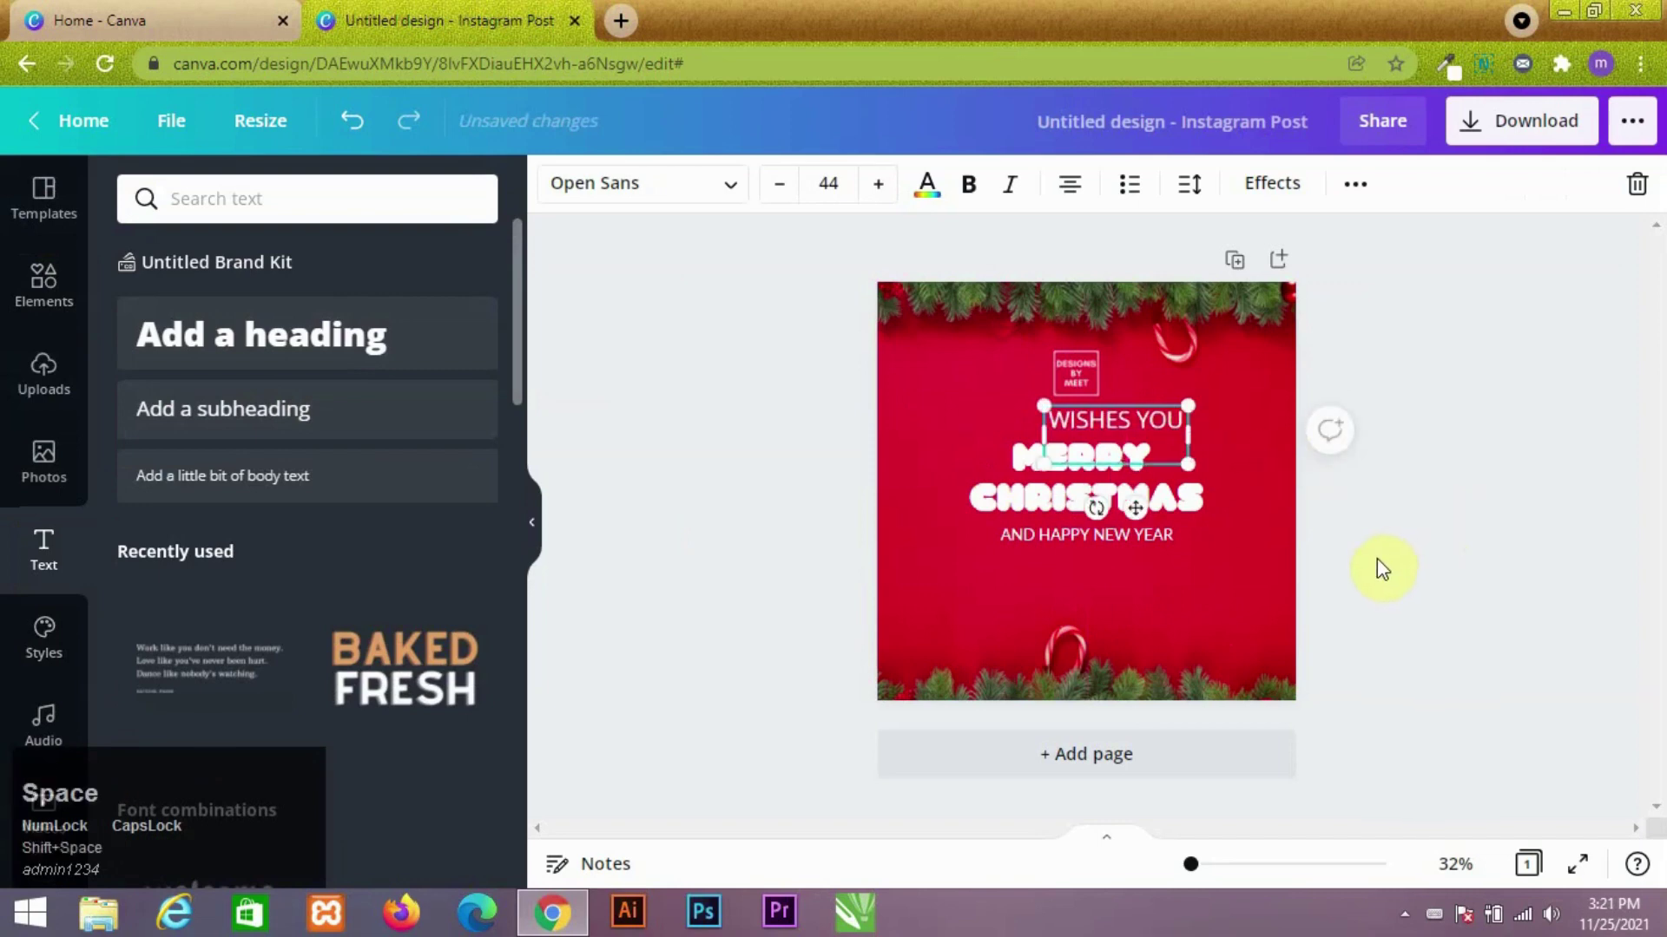
{"action": "key", "text": "space"}
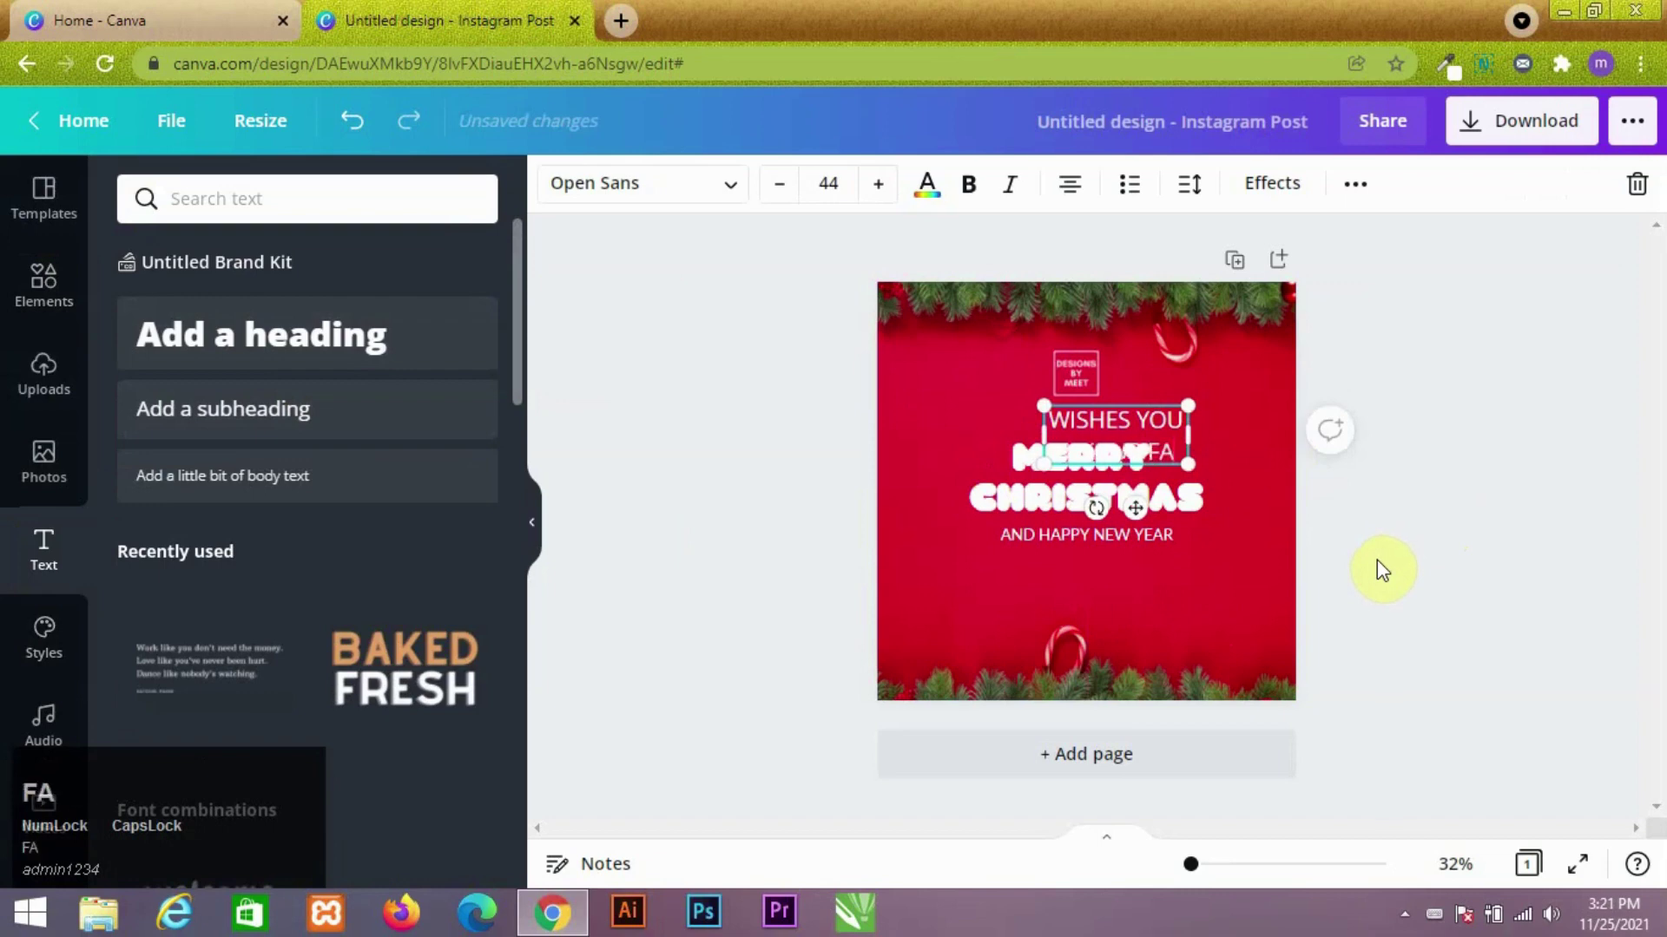
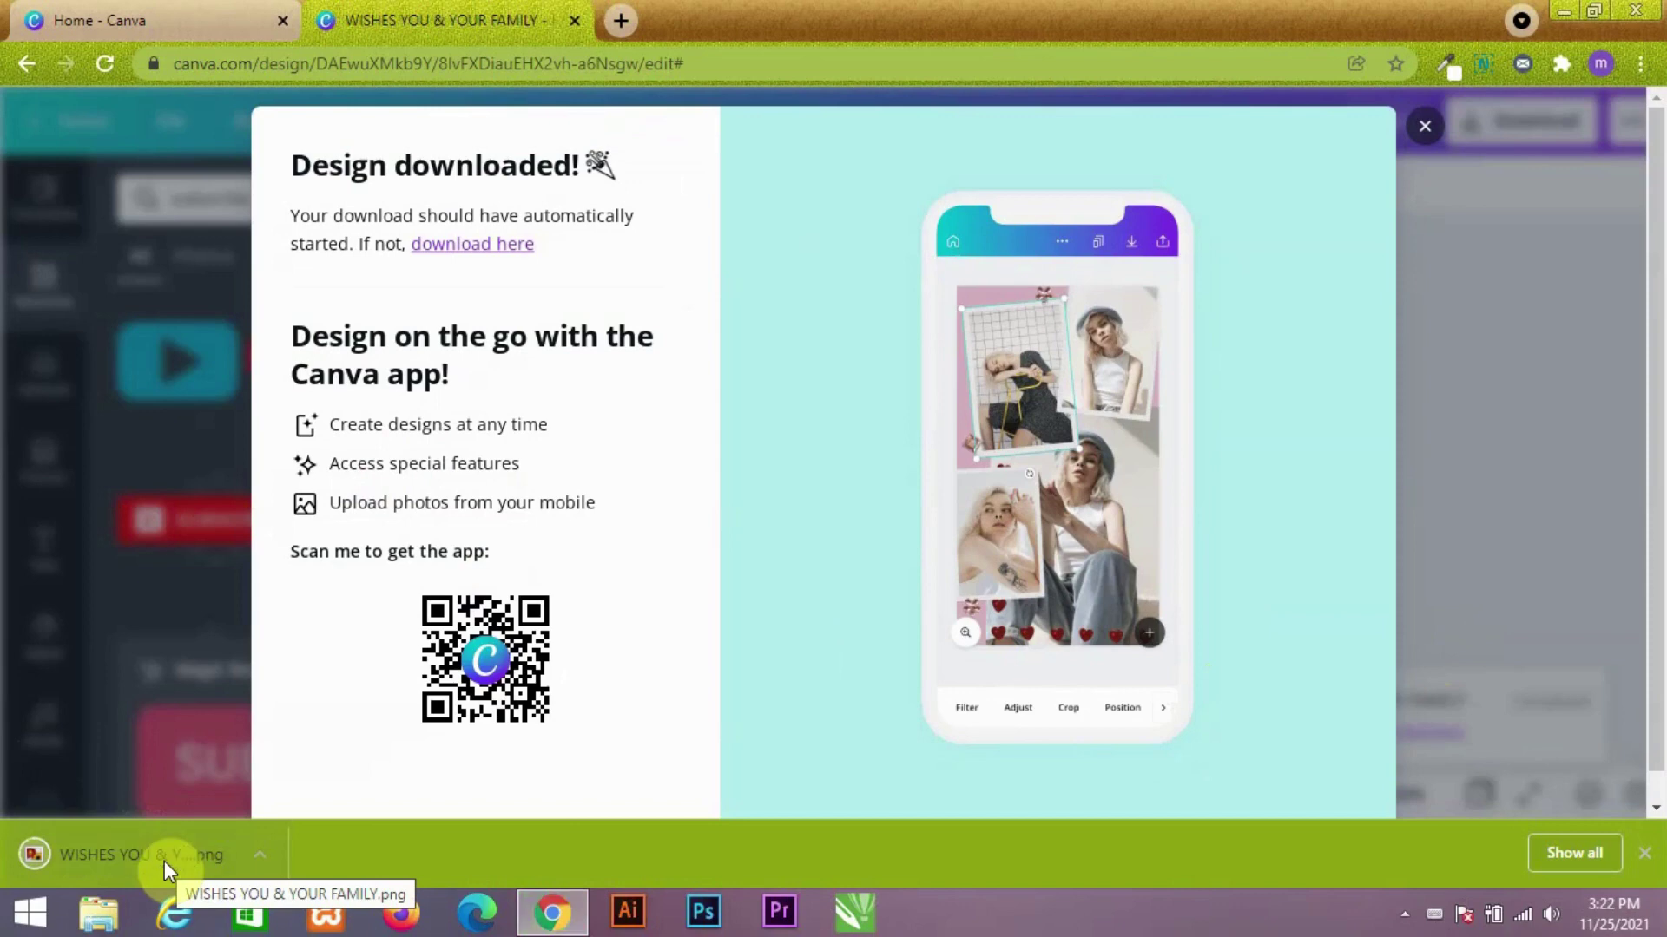
Step: Open the downloaded Christmas post image in Windows Photo Viewer
{"action": "left_click", "coordinate": [165, 871]}
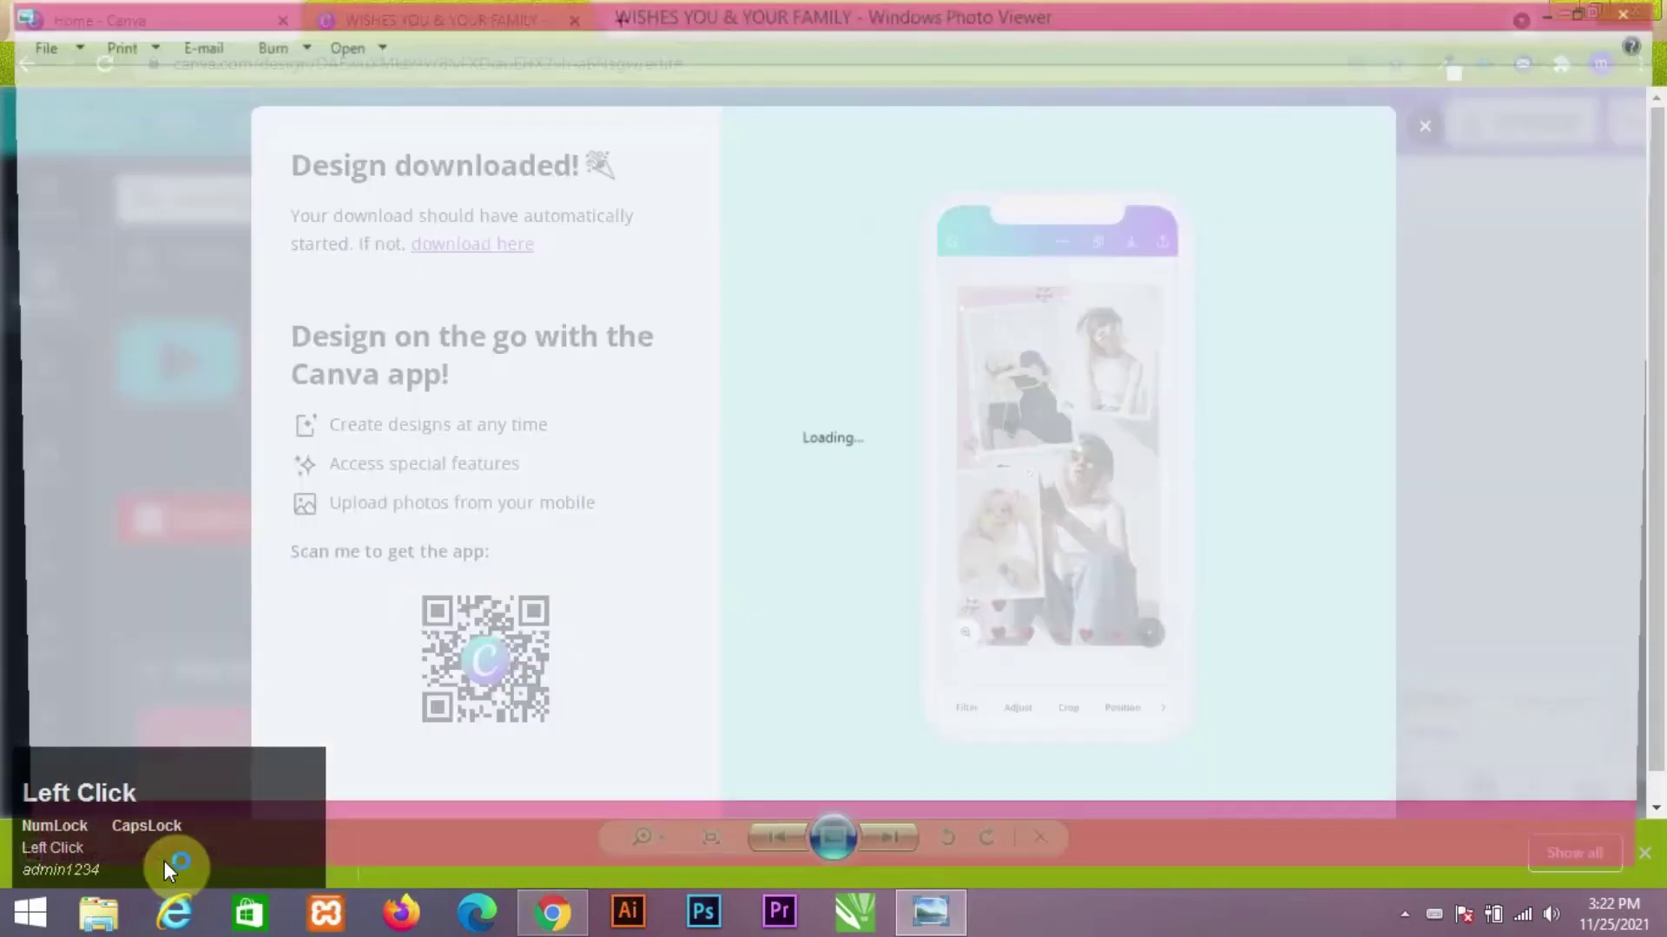
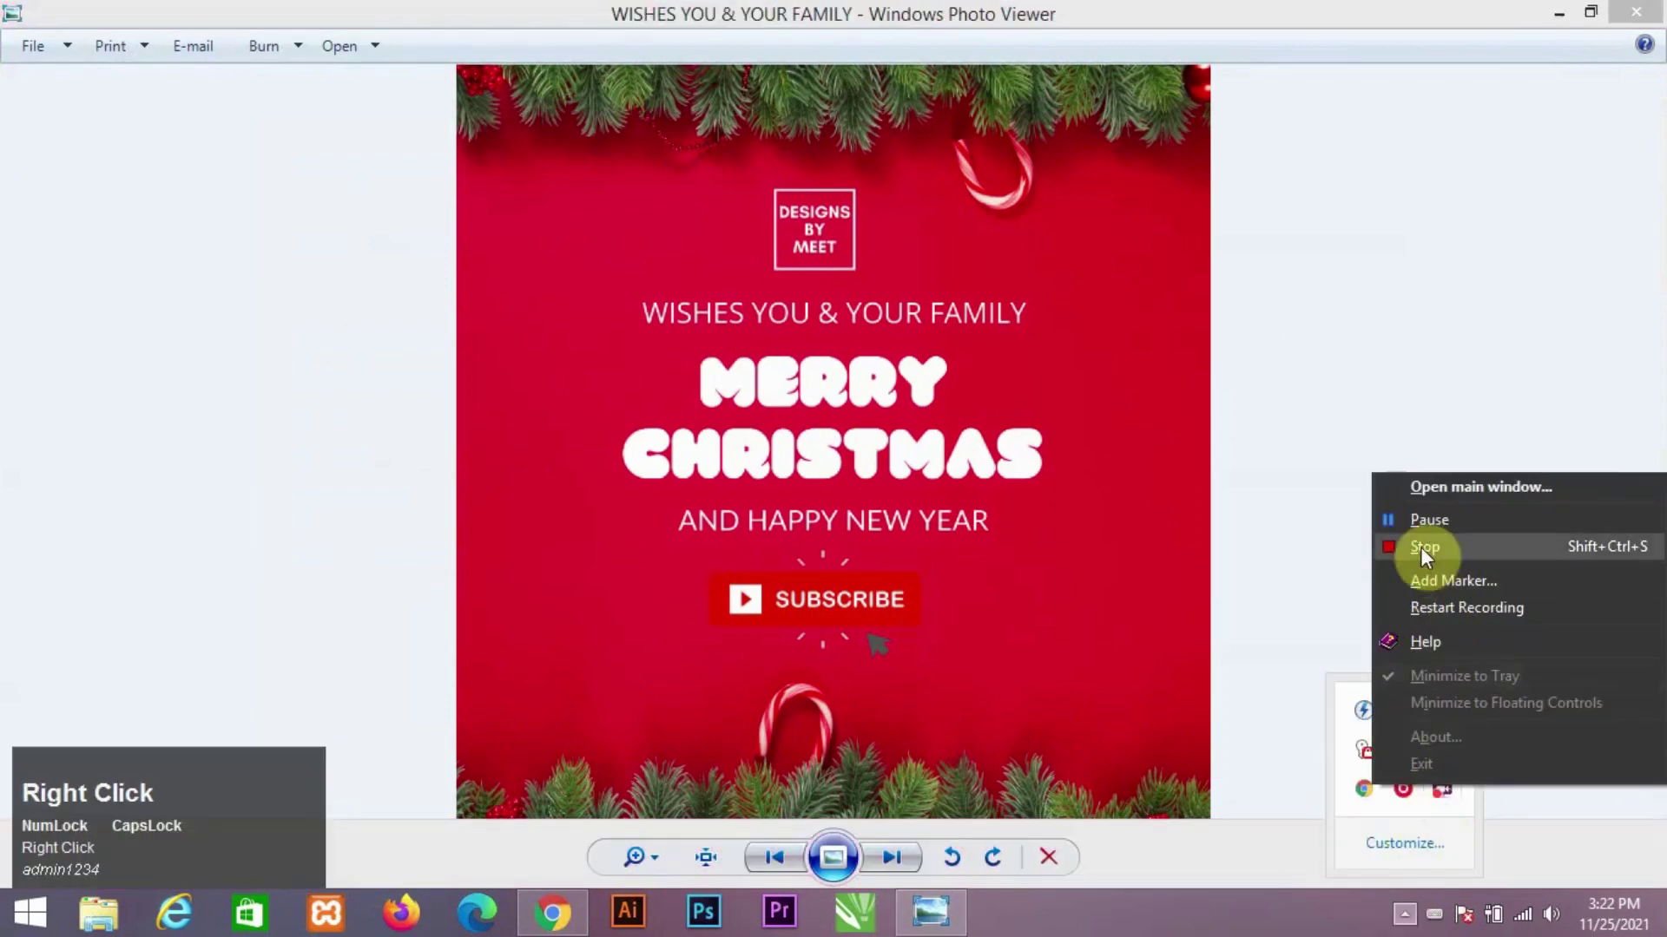
{"action": "left_click", "coordinate": [1422, 558]}
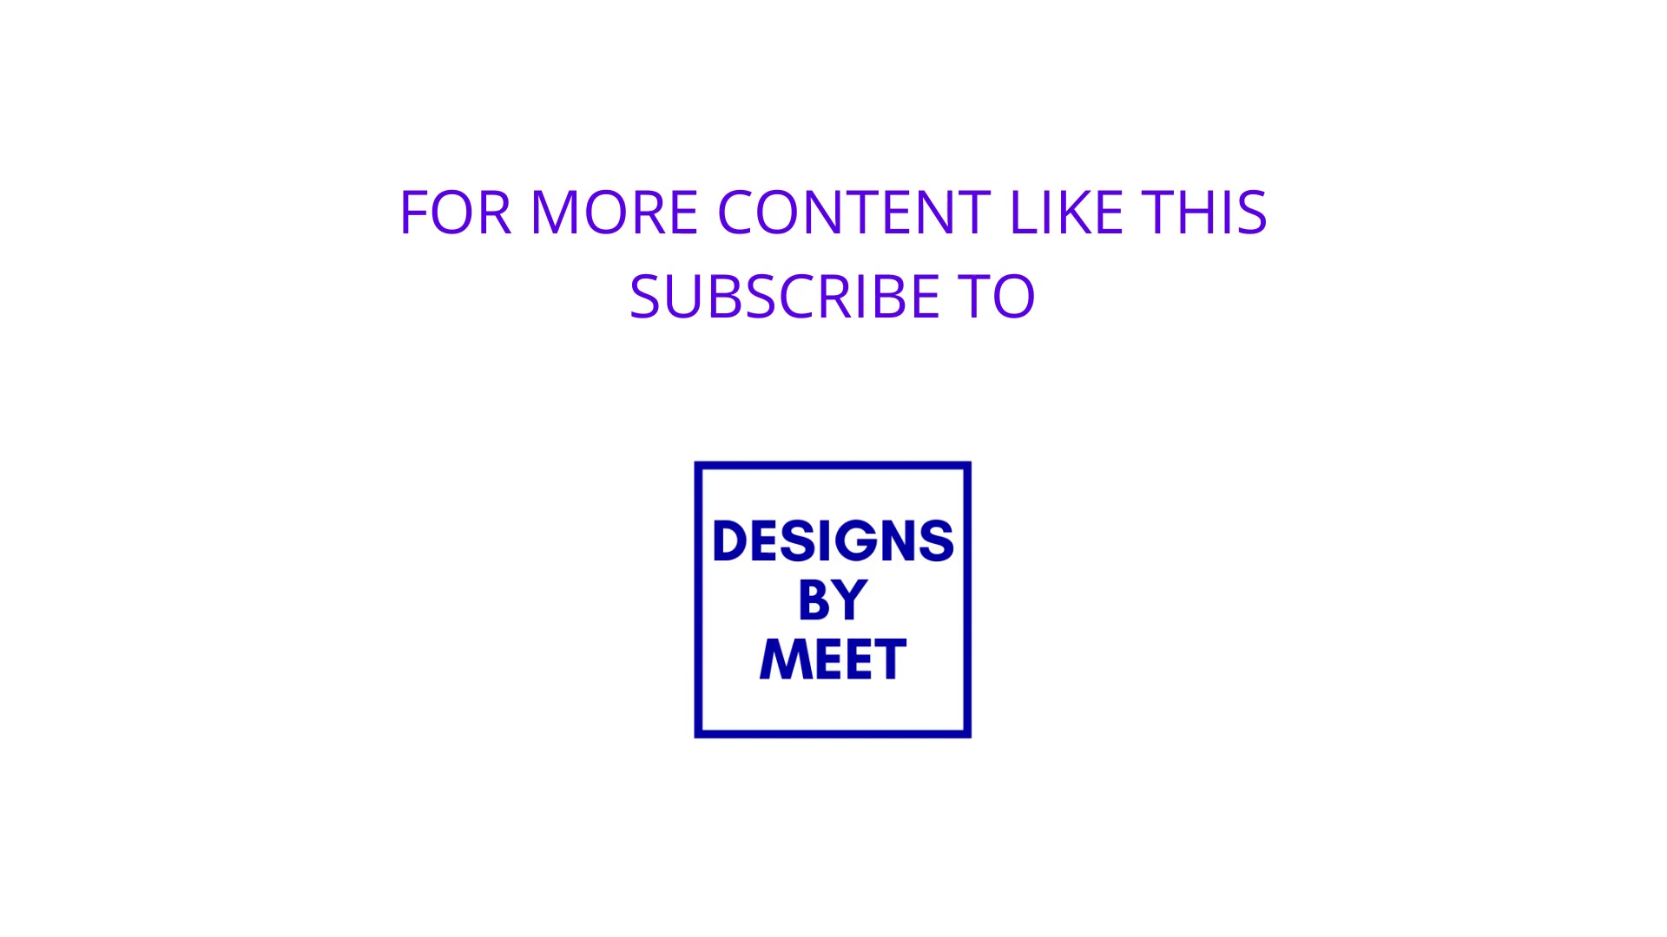